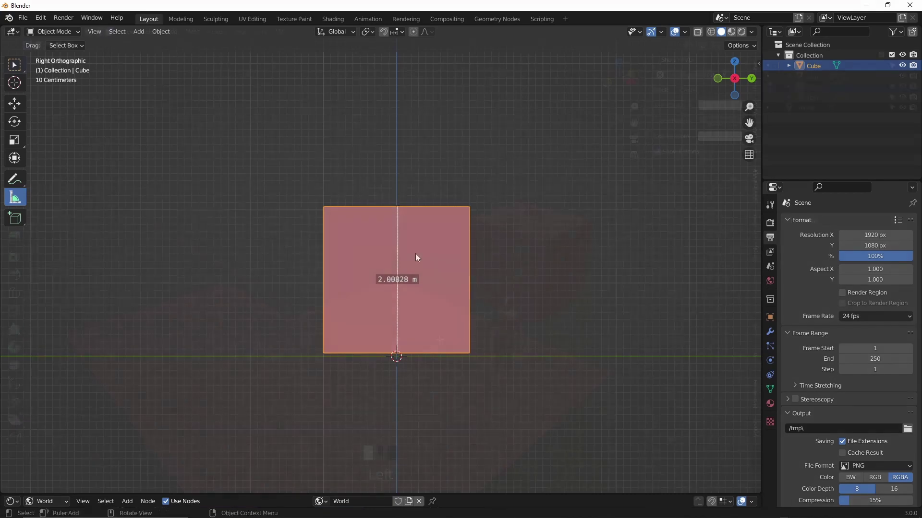
Measure the 2 m cube, then select the floor faces of the plane and begin insetting their border
left_click_drag(445, 338, 467, 259)
left_click(467, 259)
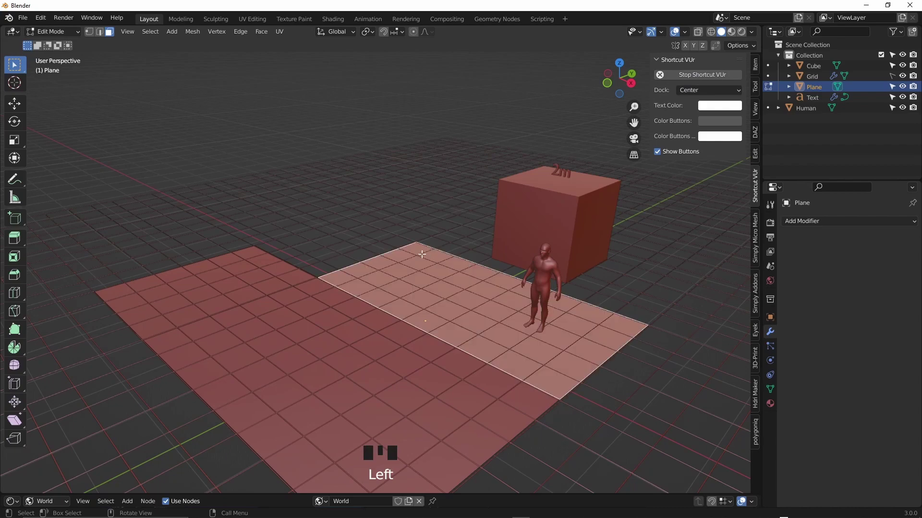
left_click(287, 269)
left_click(336, 365)
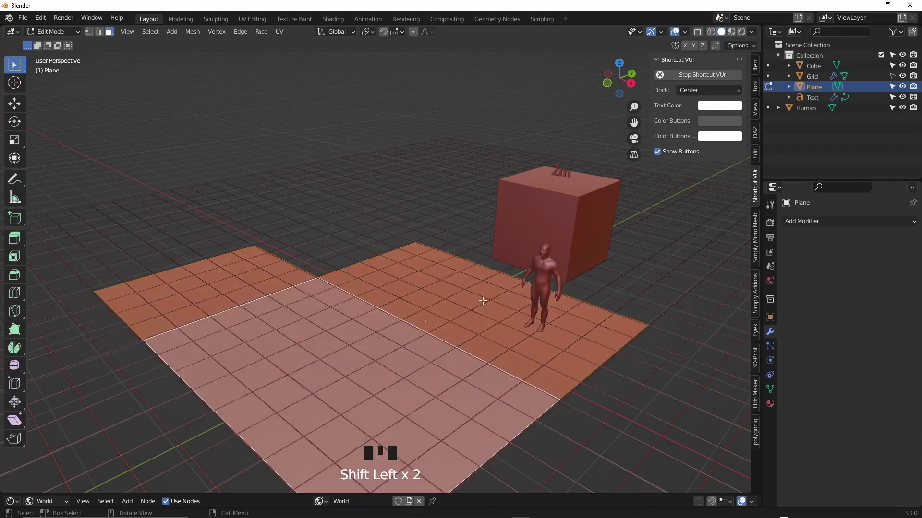
left_click_drag(480, 299, 568, 262)
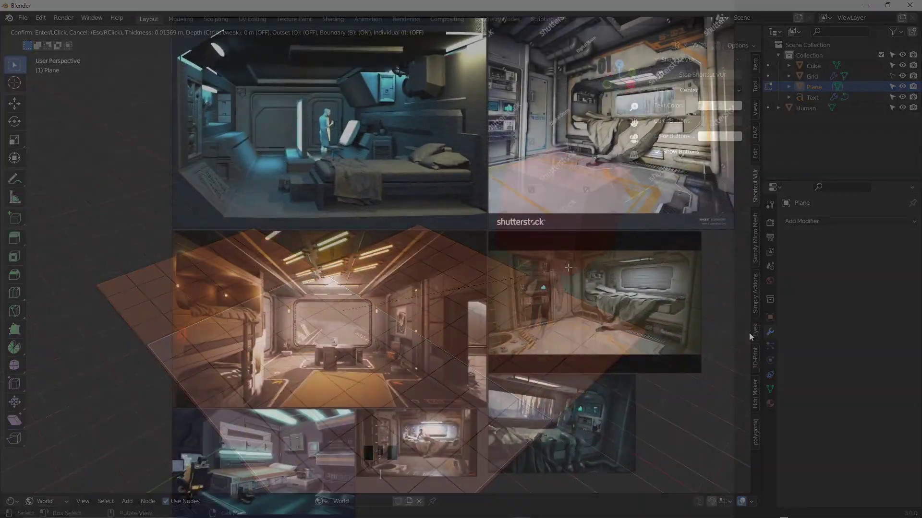
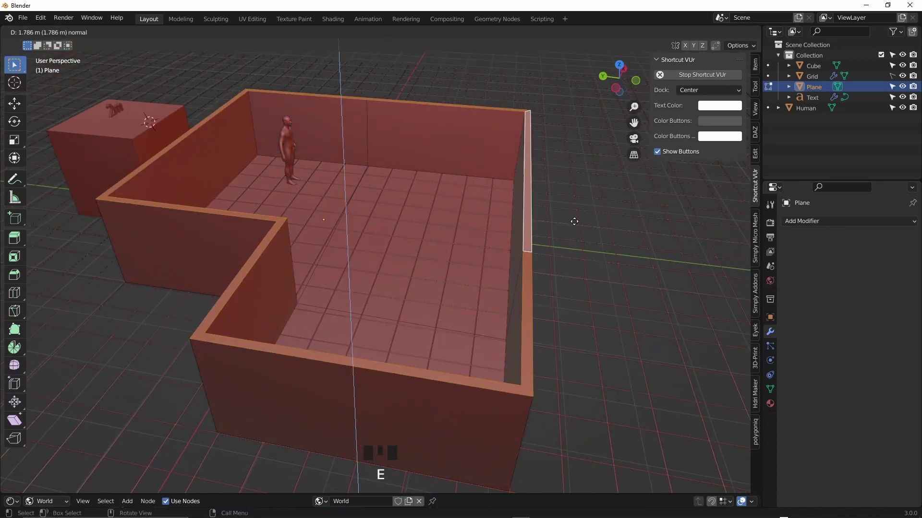
Extrude the selected outer edges upward along Z to form the room's walls
middle_click(578, 222)
left_click(624, 83)
key("alt+z")
scroll("up", 3)
middle_click(550, 266)
key("g")
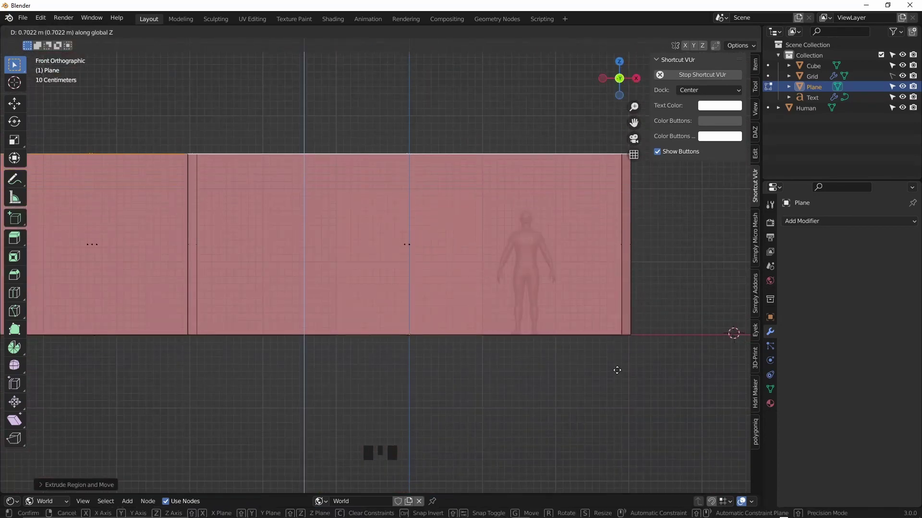
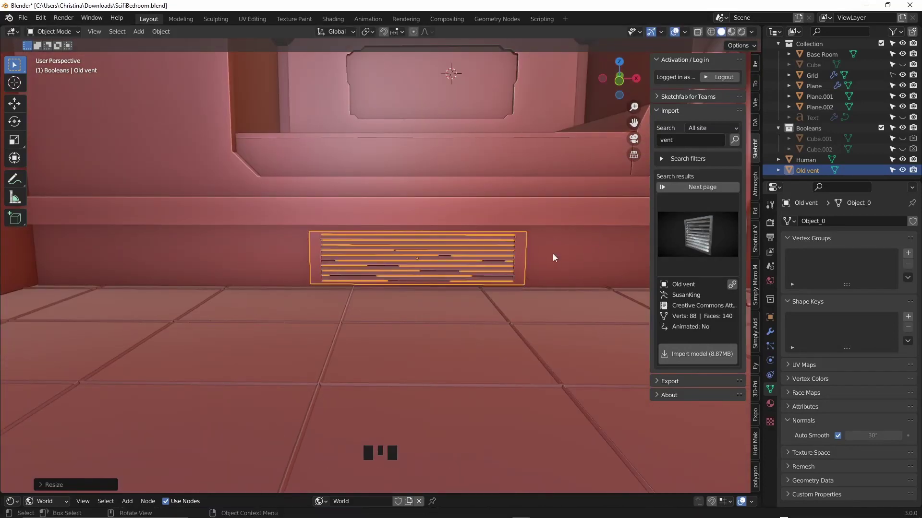
Position the first vent below the bench and duplicate it with Alt+D to sit beside it
key("g")
key("g")
middle_click(575, 250)
scroll("down", 3)
left_click_drag(573, 251, 523, 254)
scroll("up", 3)
scroll("down", 3)
key("alt+d")
Inspect the vents around the bench, select the room model and save the file
middle_click(520, 277)
scroll("down", 3)
middle_click(512, 297)
scroll("up", 3)
middle_click(519, 301)
left_click(520, 292)
middle_click(524, 291)
middle_click(542, 315)
key("ctrl+s")
left_click(701, 228)
left_click(568, 304)
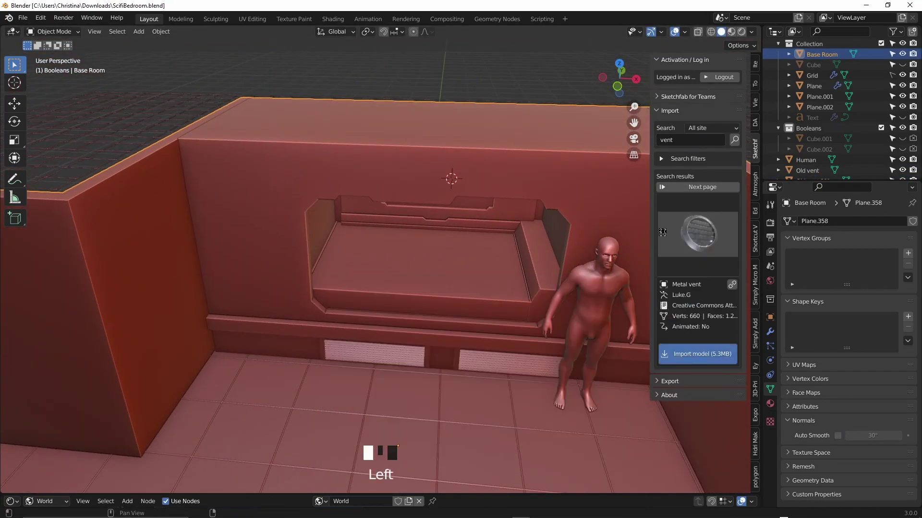
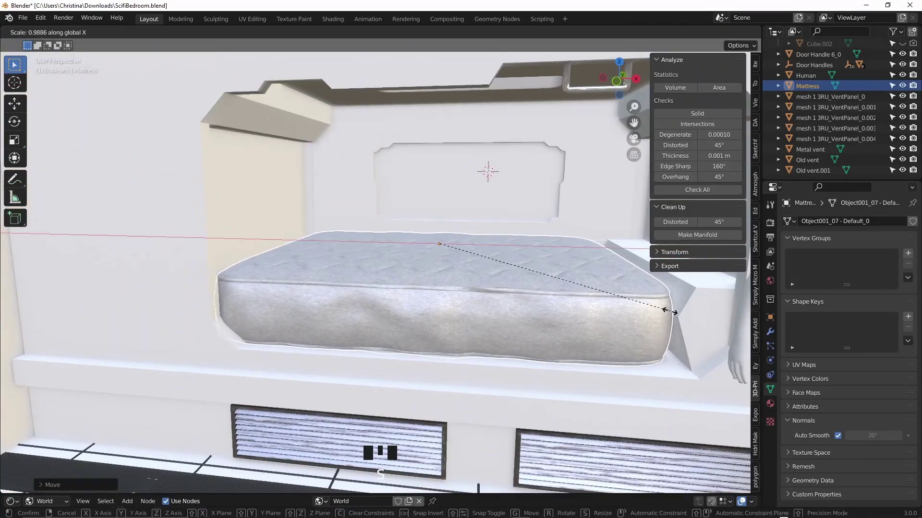
Move and scale the imported mattress so it fits the bed ledge
key("g")
key("s")
key("g")
key("s")
key("g")
key("g")
key("s")
key("g")
Scale the imported terminal and rotate it about Z toward the human figure
left_click_drag(450, 229, 449, 231)
key("s")
key("r")
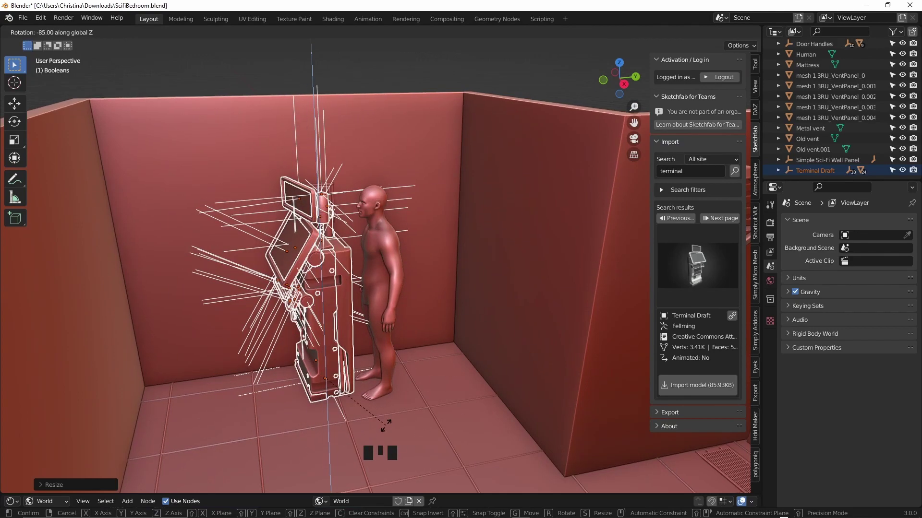
Select the whole terminal hierarchy and clear its parent with Alt+P
left_click_drag(815, 176, 345, 304)
left_click(345, 305)
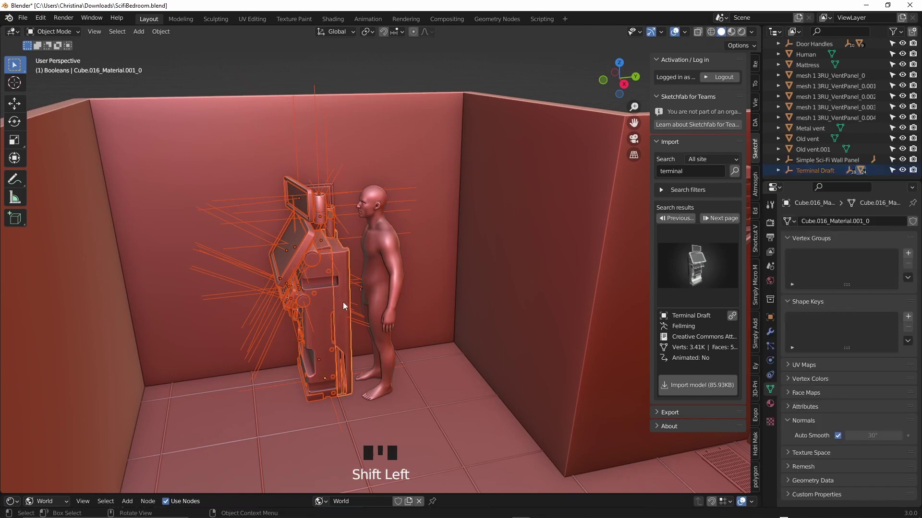
key("ctrl+j")
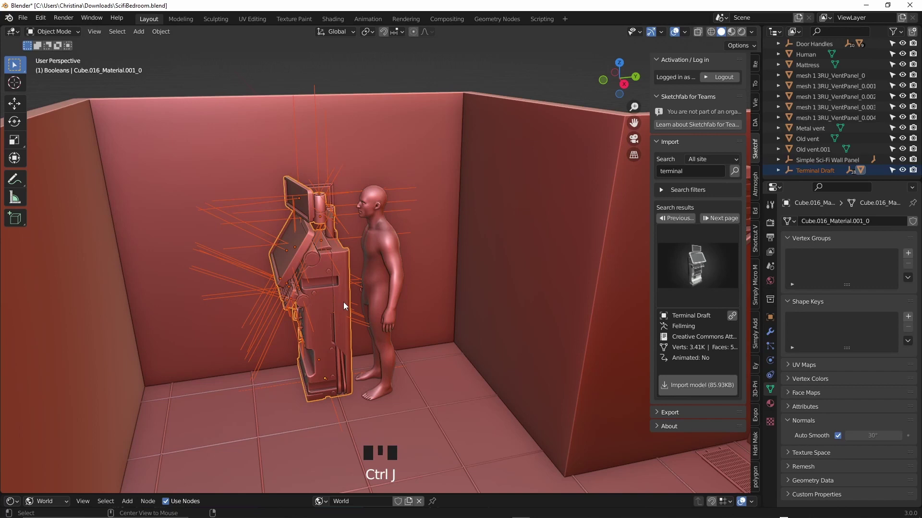
key("alt+p")
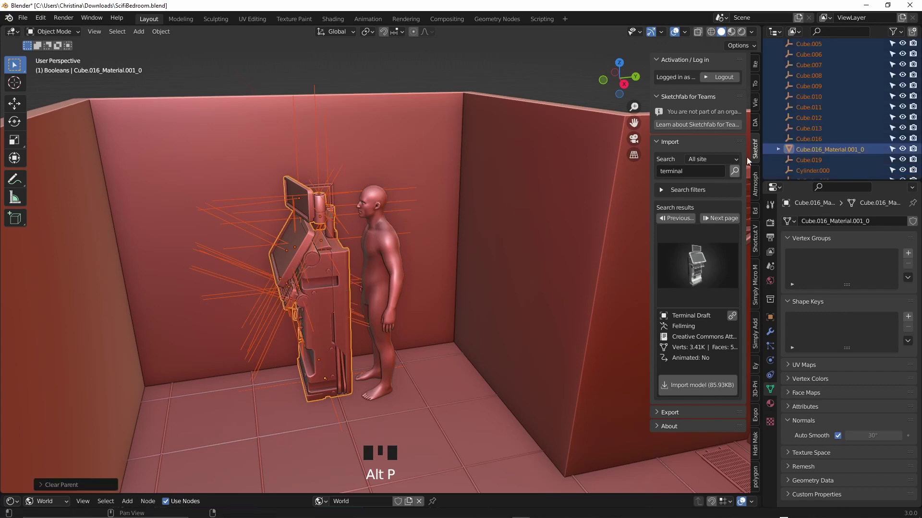
Delete the terminal's helper empties in the Outliner and slide the terminal against the back wall
left_click(803, 141)
scroll("up", 3)
left_click(823, 93)
left_click_drag(823, 93, 817, 106)
left_click(817, 106)
scroll("down", 3)
left_click(816, 129)
right_click(817, 129)
left_click(347, 278)
key("g")
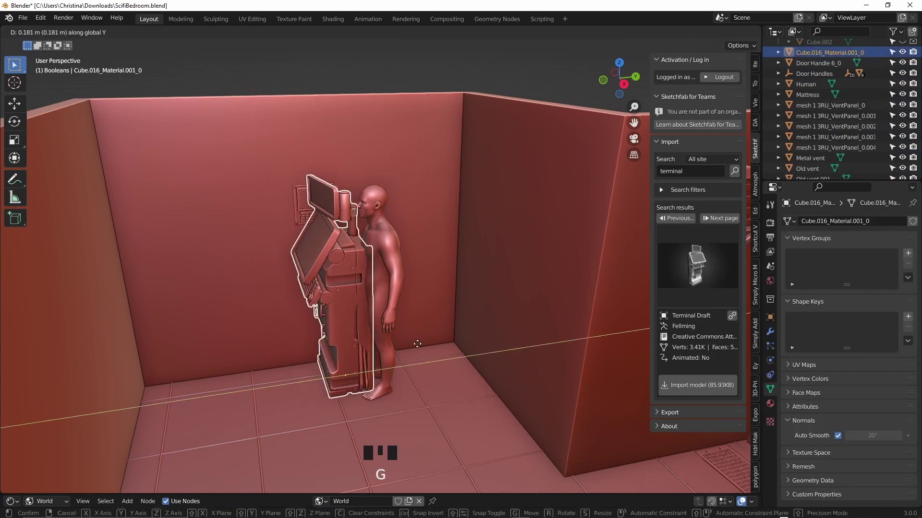
Rotate the imported sci-fi hatch so it lies flat on the floor
key("r")
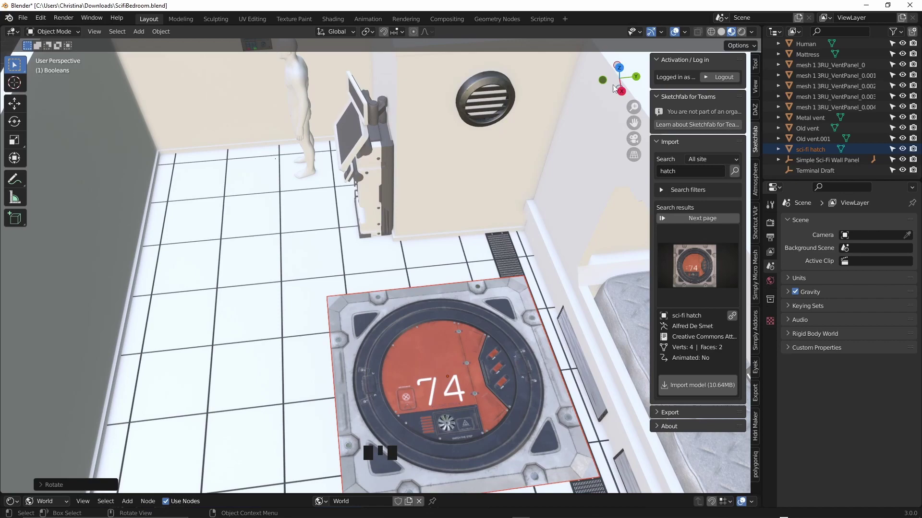
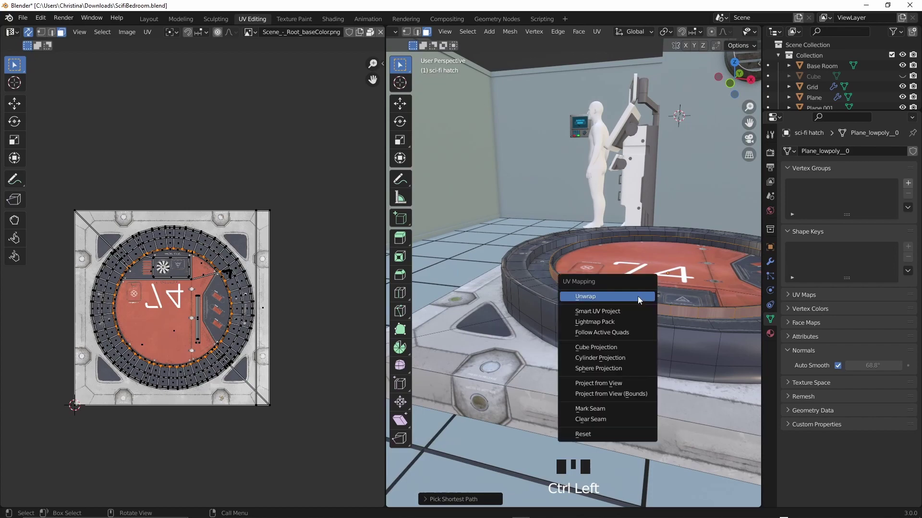
Unwrap the hatch's ring faces and scale their UVs onto the texture's dark ring
key("u")
key("s")
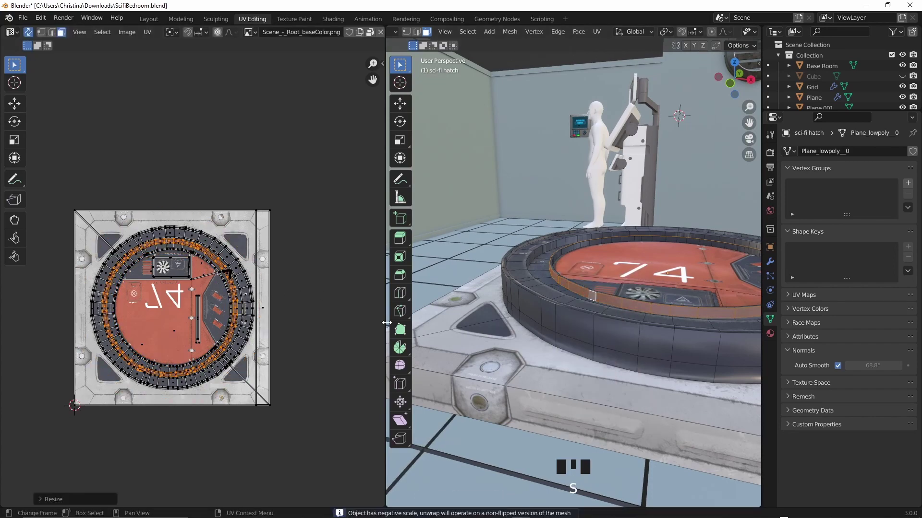
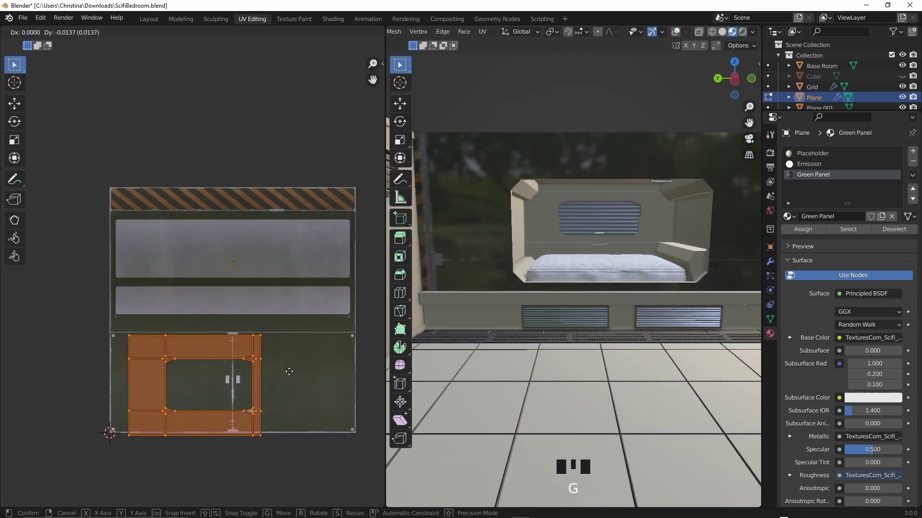
Scale and move the wall panel's UV island onto the hazard-stripe band of the Green Panel texture
key("s")
key("g")
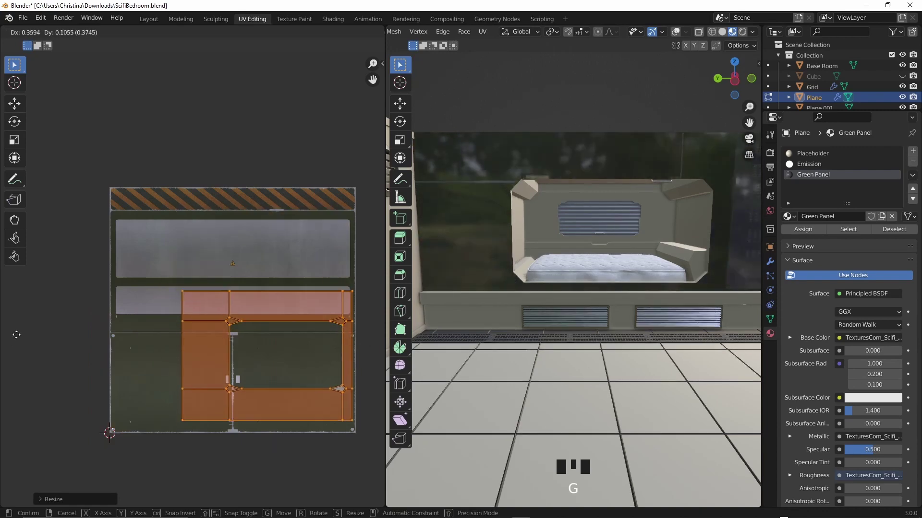
key("s")
key("g")
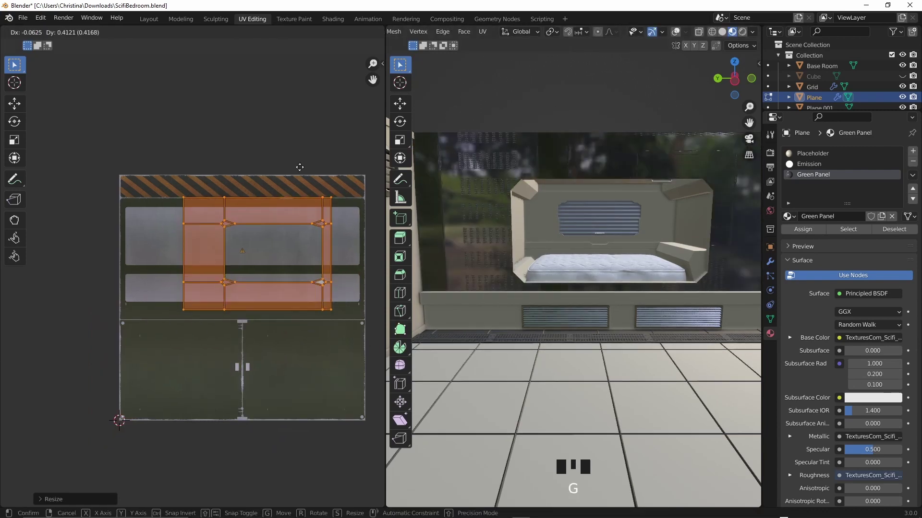
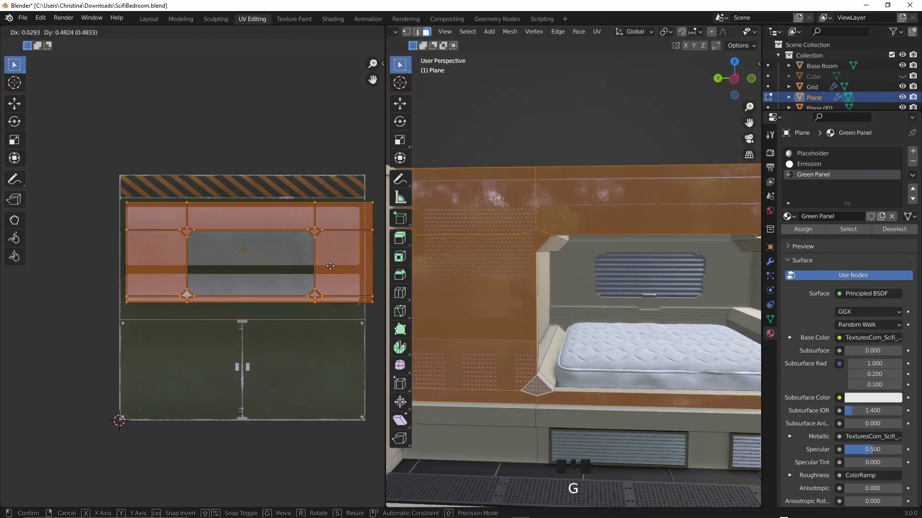
key("g")
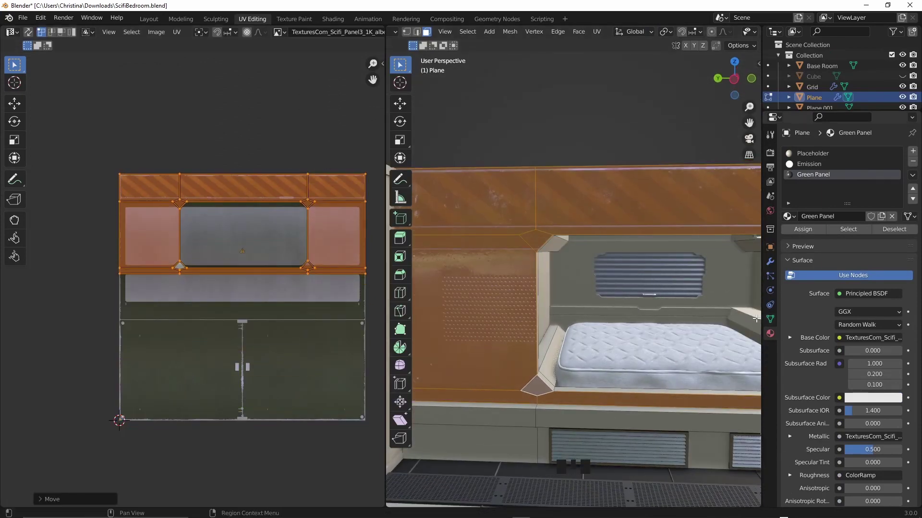
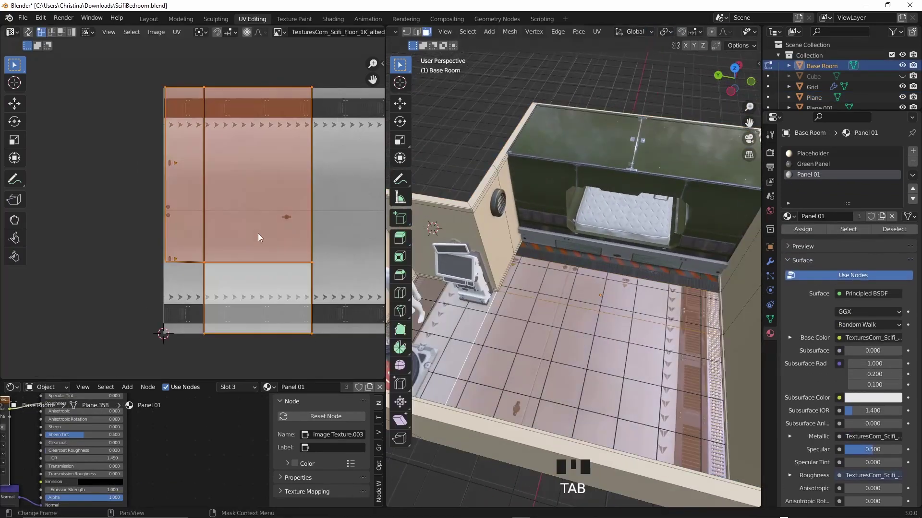
Shrink and reposition the Base Room floor UVs onto a tiled section of the sci-fi floor texture
key("g")
key("s")
key("g")
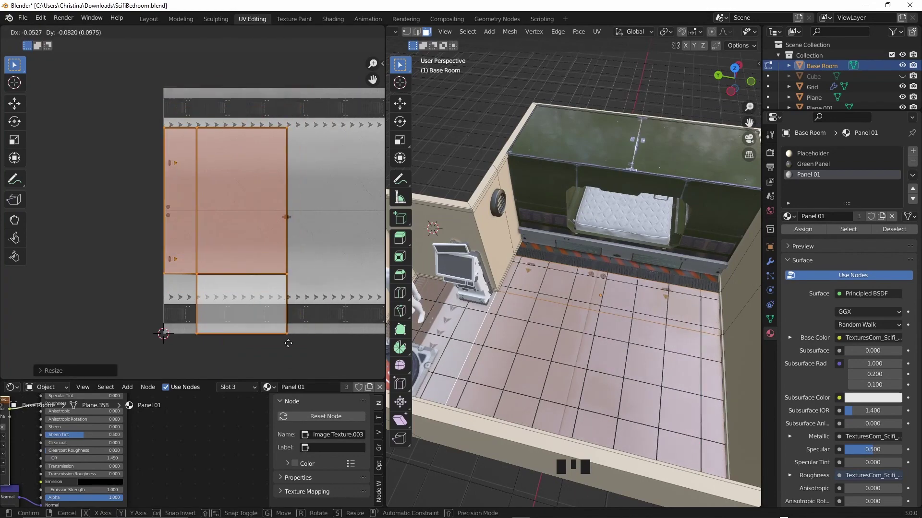
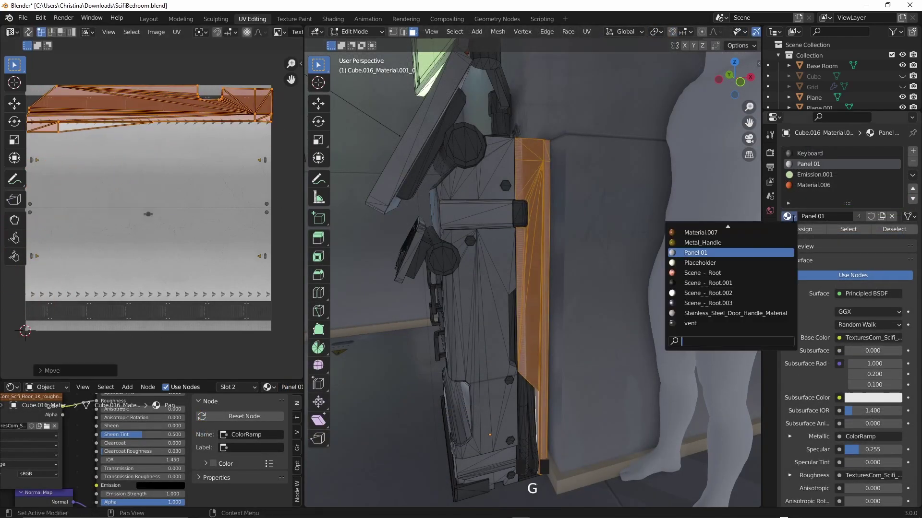
Try an extrusion on the terminal's side strip, check it from the front and undo it
key("e")
key("Tab")
left_click_drag(606, 304, 648, 298)
key("ctrl+z")
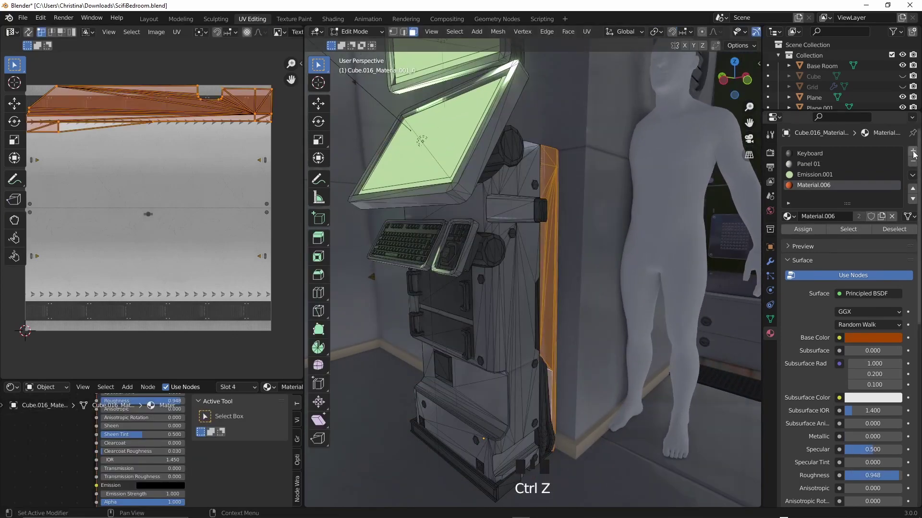
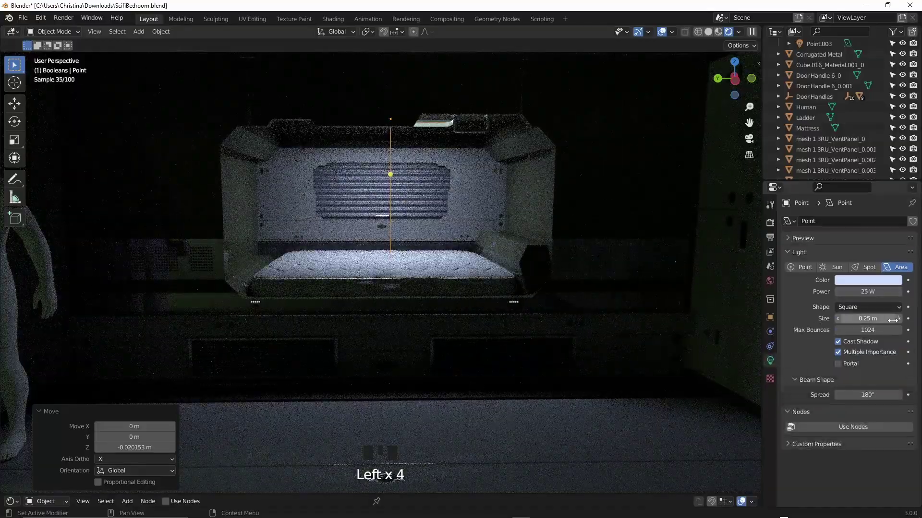
Set Sampling > Viewport > Max Samples to 200 so the Cycles preview finishes
left_click(859, 344)
double_click(858, 345)
left_click(860, 344)
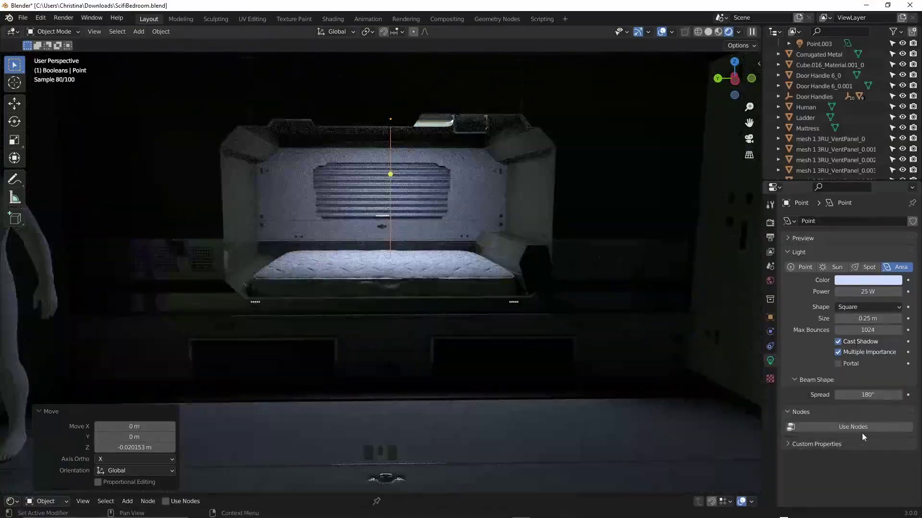
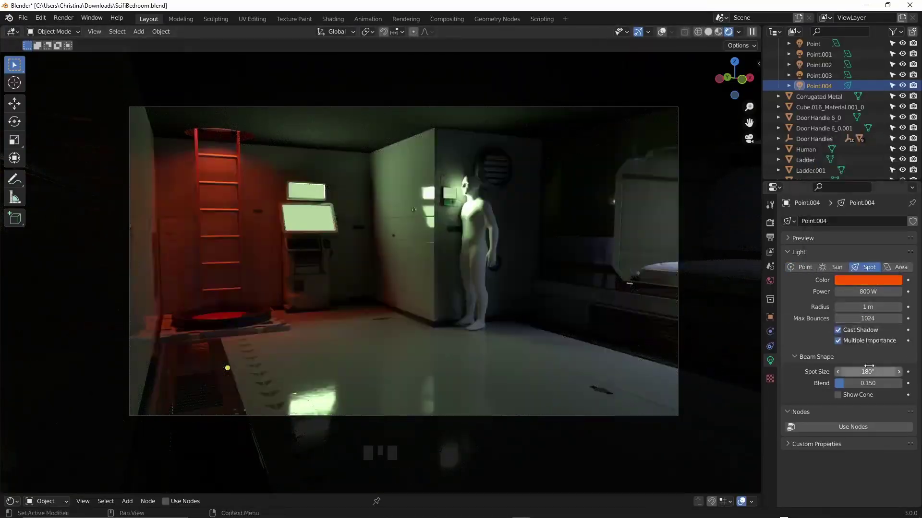
Make spotlight Point.004 a purer red and raise Beam Shape Blend to 1.000
left_click(885, 387)
left_click(851, 386)
left_click(842, 203)
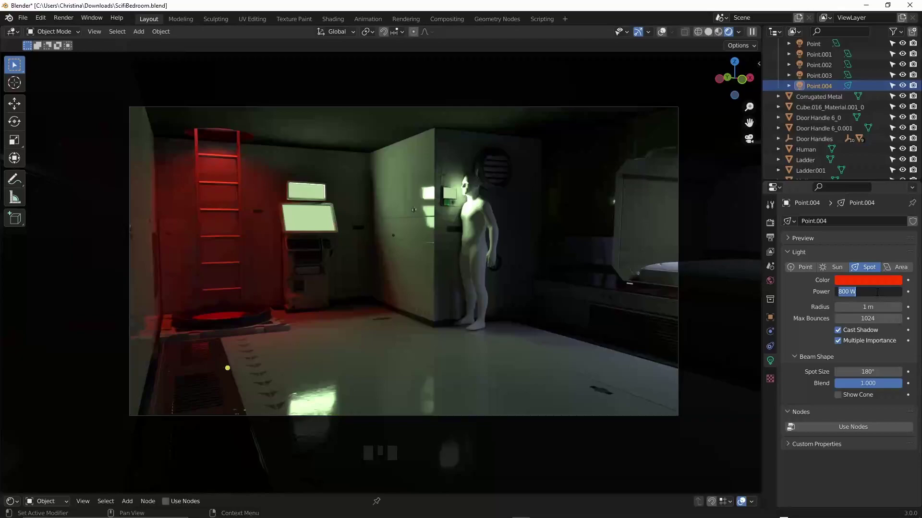